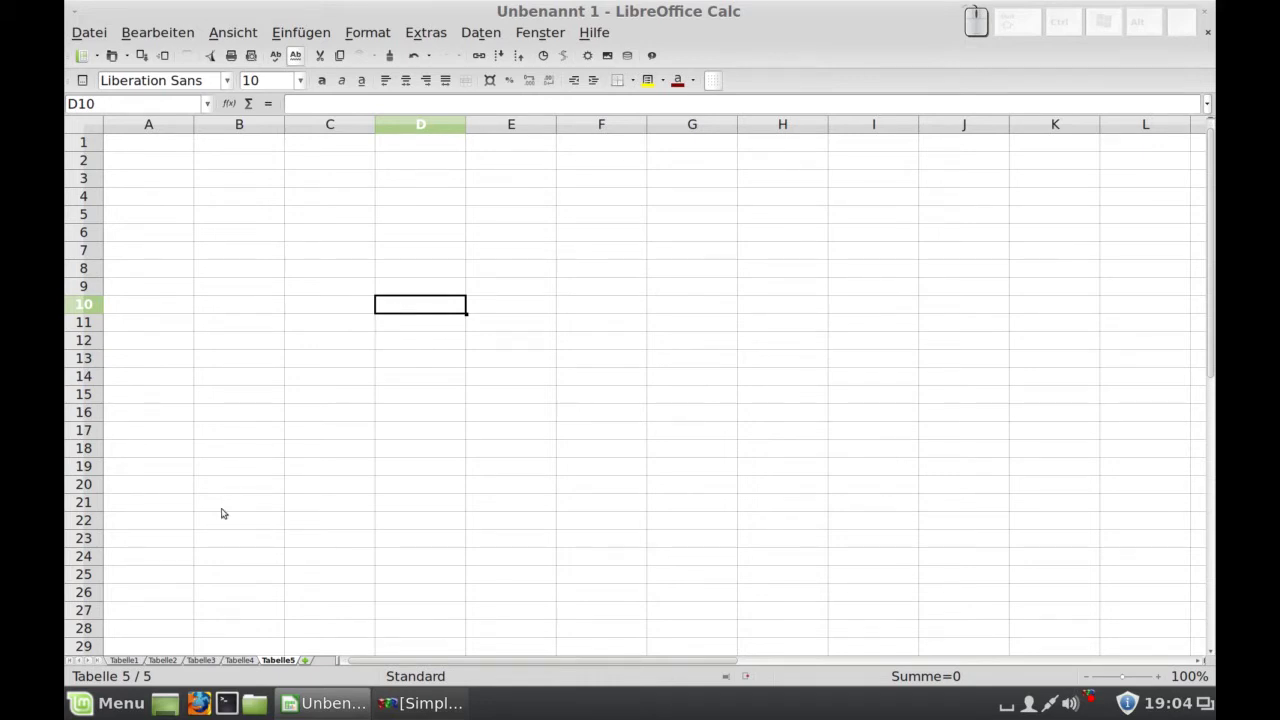
Step: Delete sheet Tabelle5 via Tabelle löschen… and confirm with Ja, leaving four sheets
right_click(273, 657)
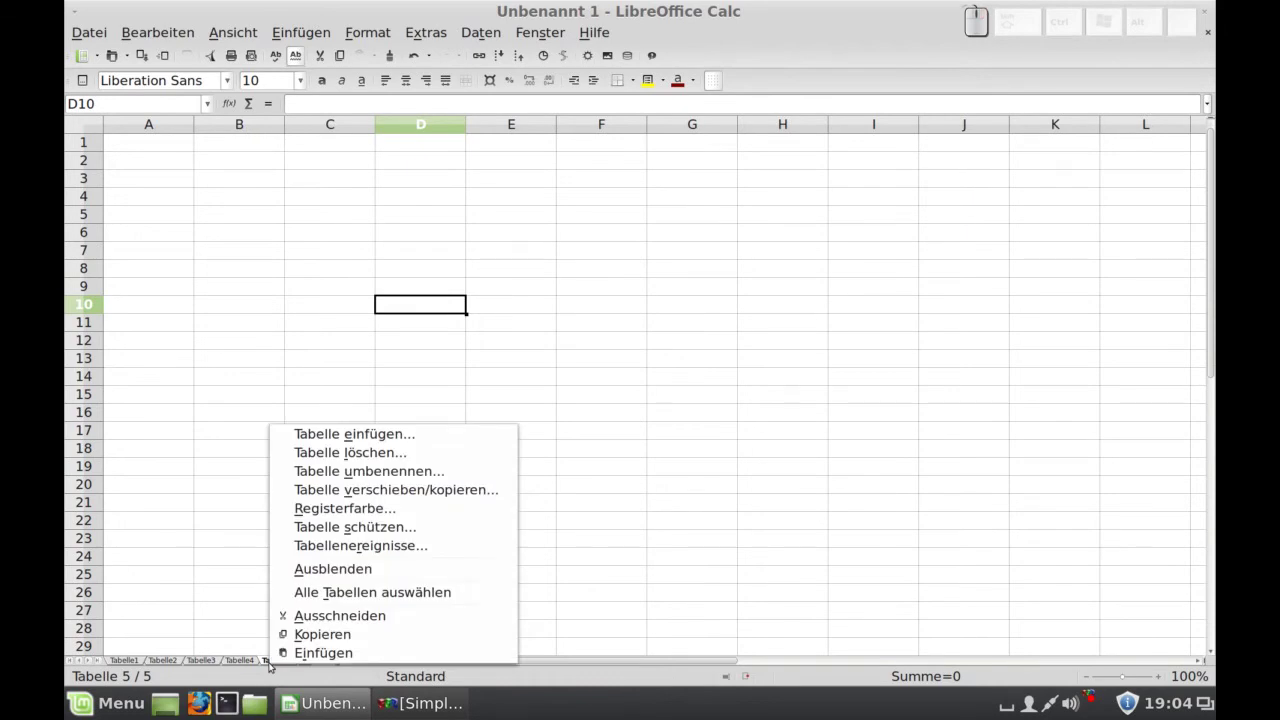
click(345, 452)
click(623, 376)
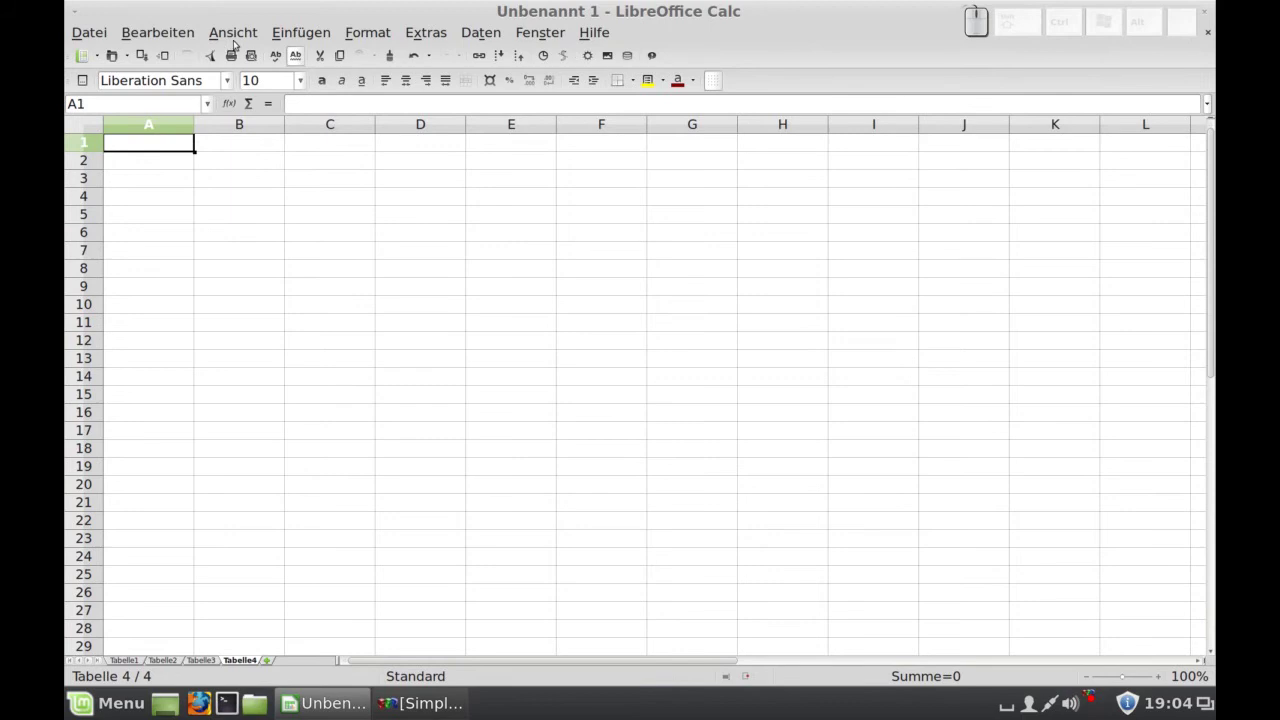
click(175, 28)
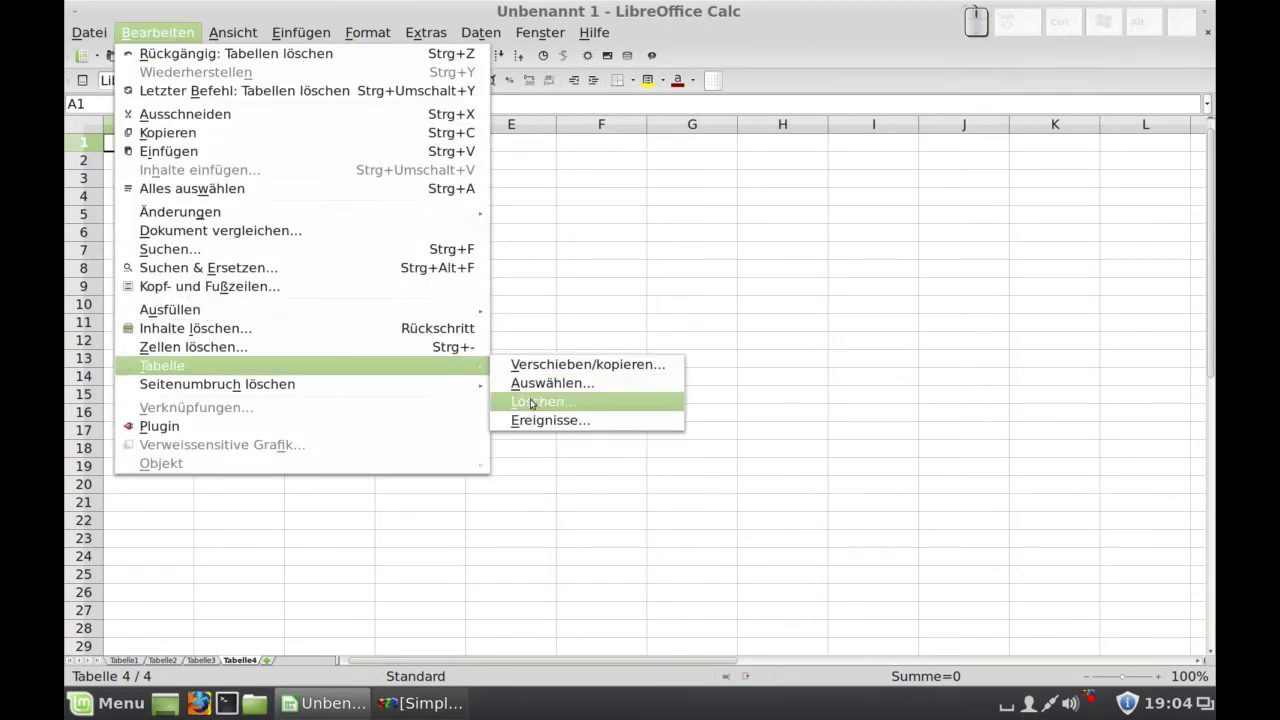
click(535, 394)
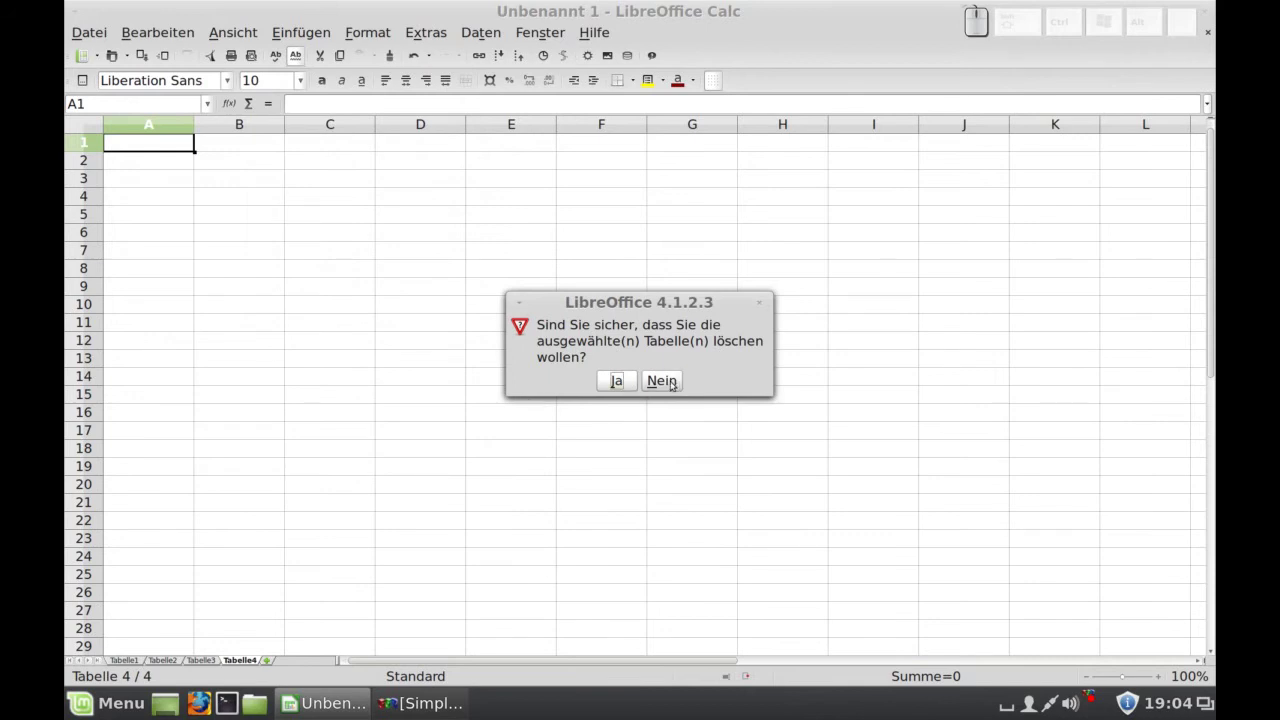
Step: Cancel the pending sheet deletion, then select Tabelle3 and Shift-extend the selection to Tabelle4
click(675, 376)
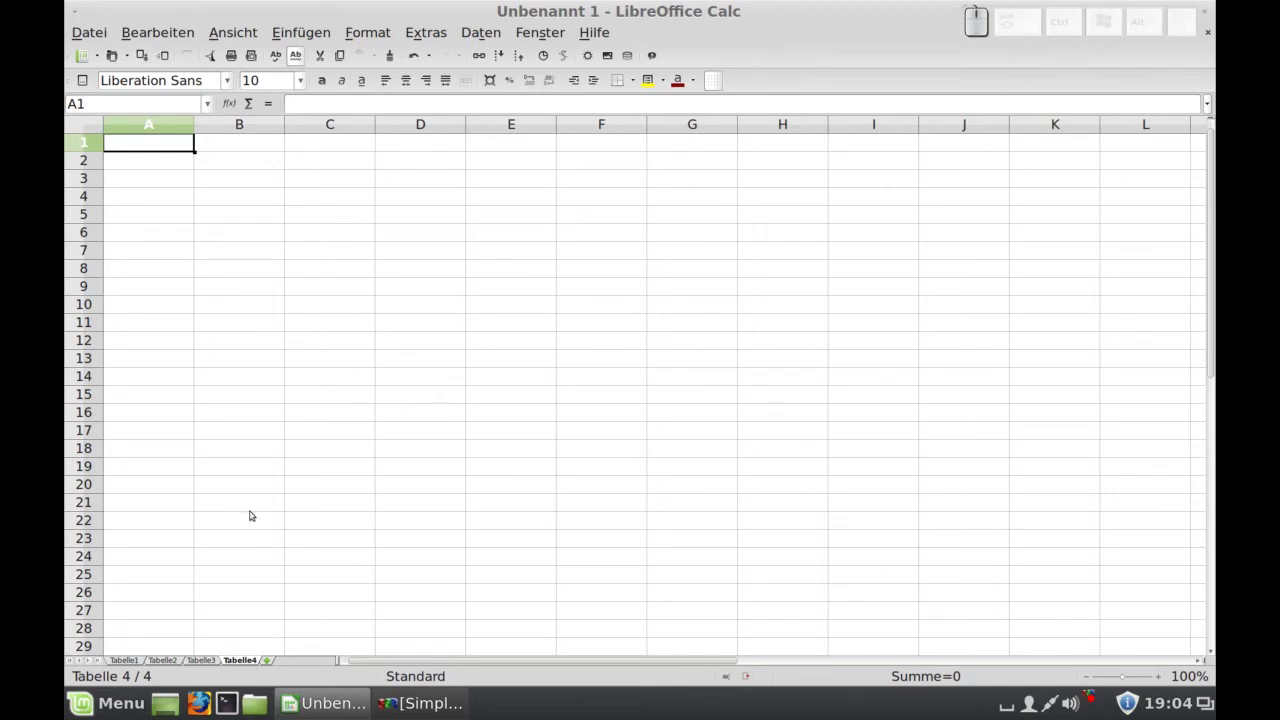
click(216, 657)
click(244, 657)
Step: Delete the selected Tabelle3 and Tabelle4 together, confirming with Ja, so only Tabelle1 and Tabelle2 remain
right_click(244, 656)
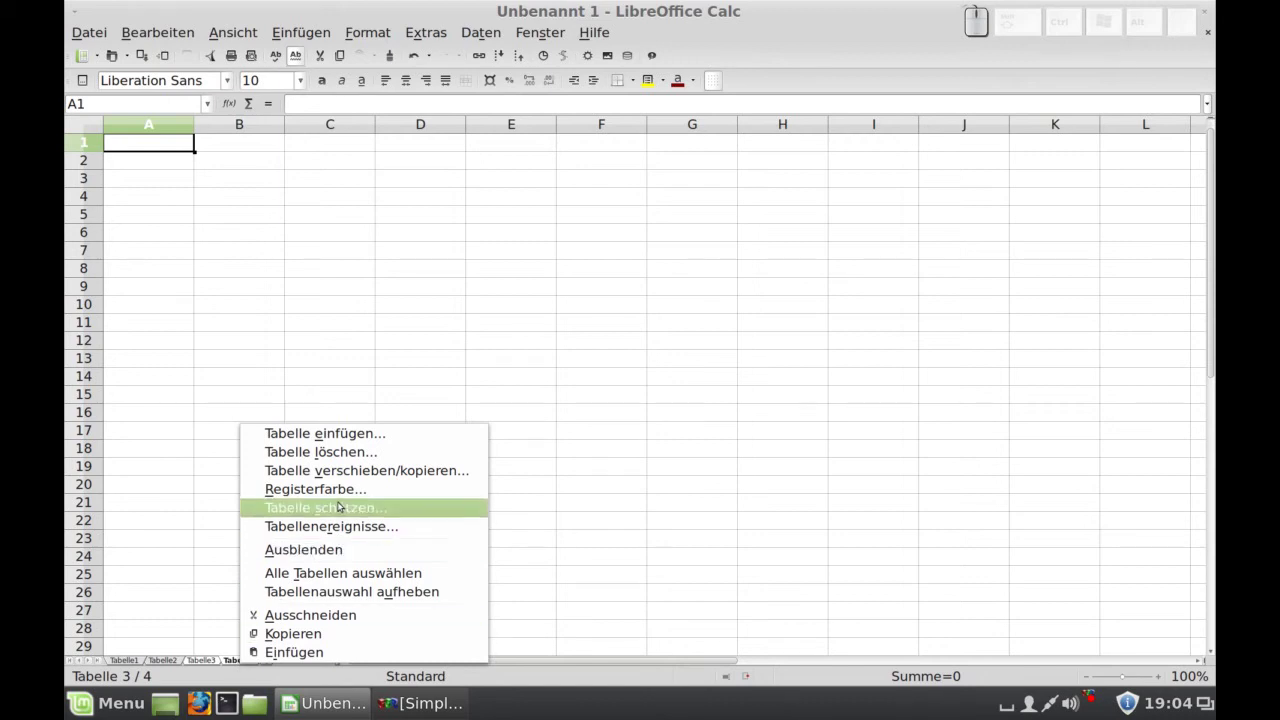
click(346, 450)
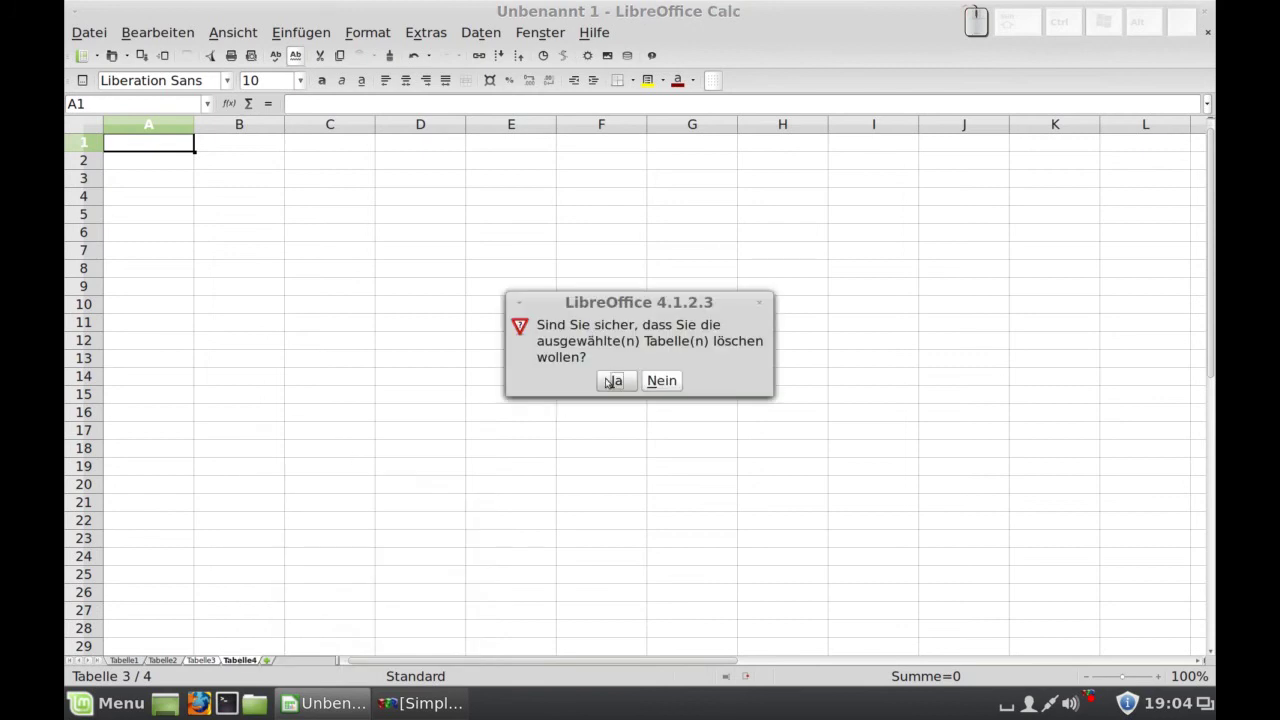
click(612, 375)
click(404, 392)
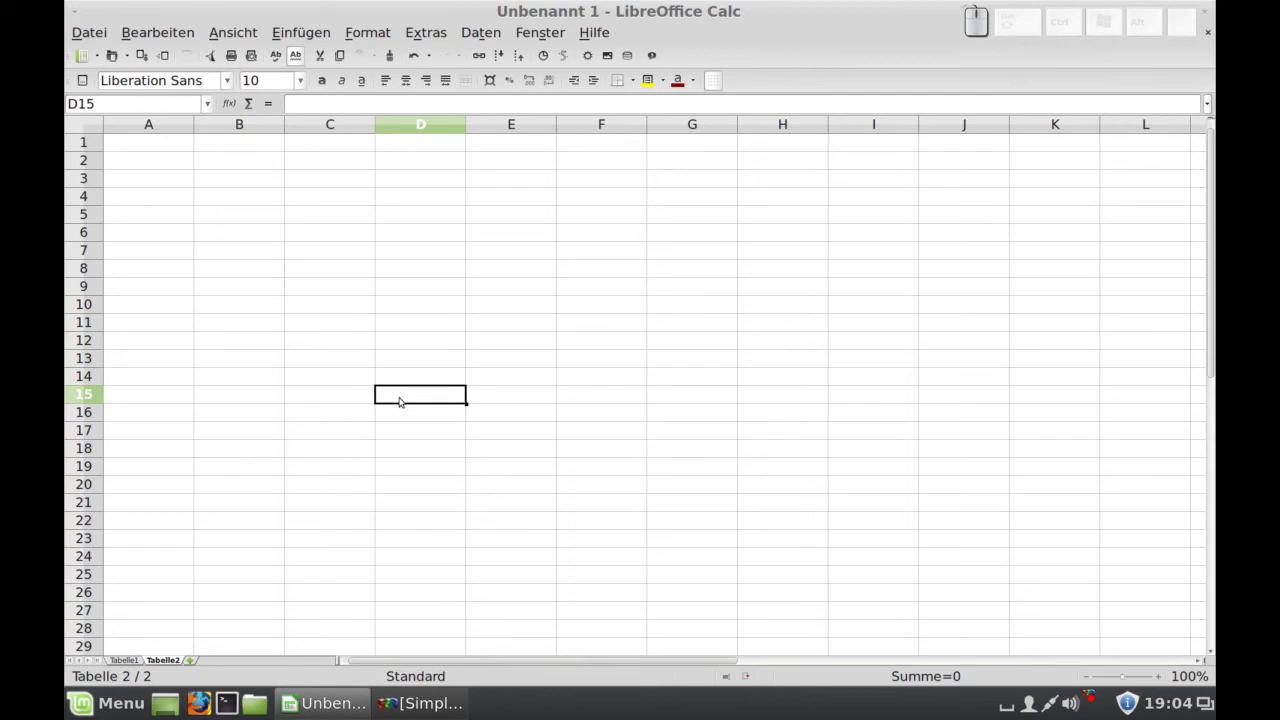